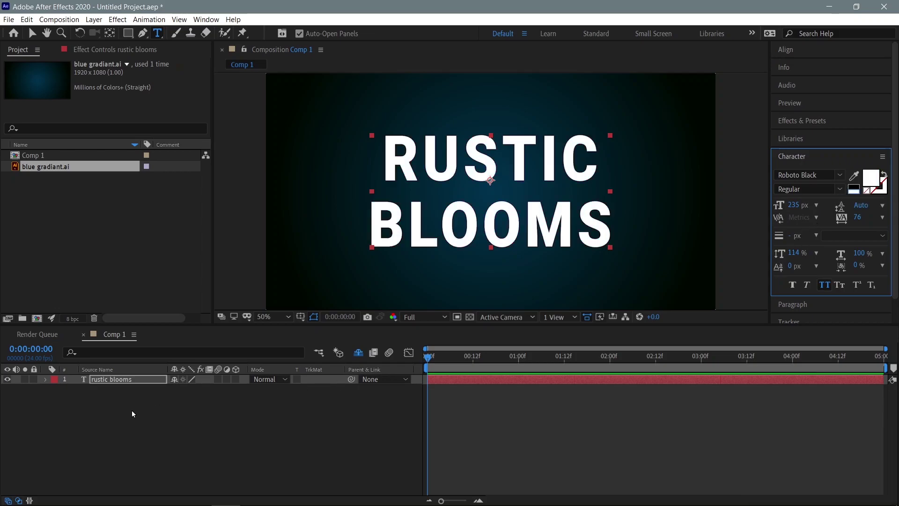
- Draw a large white rectangle shape layer across the centre of the composition with the Rectangle tool
left_click(133, 412)
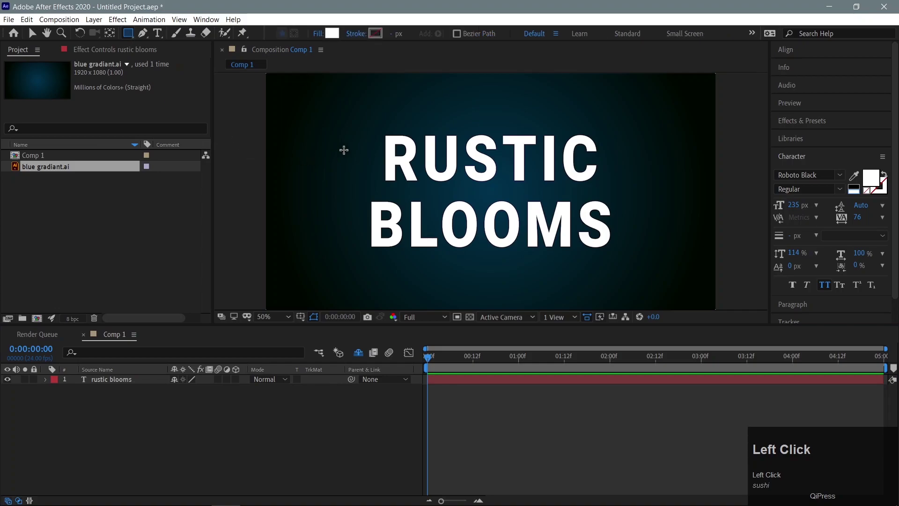
left_click_drag(334, 40, 801, 173)
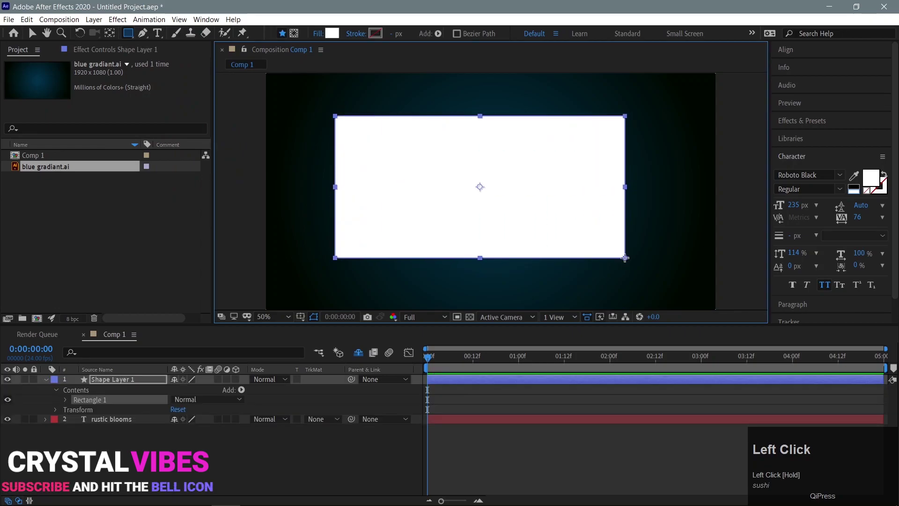
- Apply Wave Warp to the rectangle and set Wave Height 19, Width 109, Speed 1.5
left_click(803, 127)
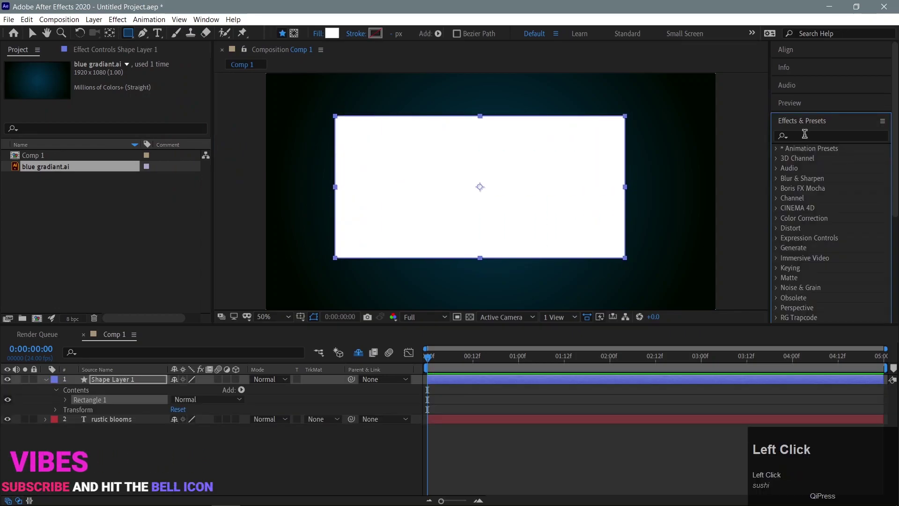
type("wav")
left_click_drag(811, 159, 124, 109)
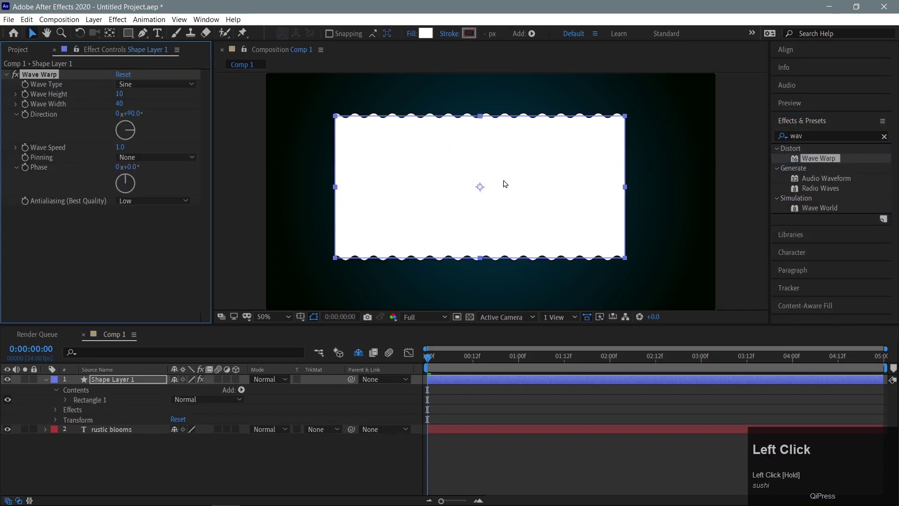
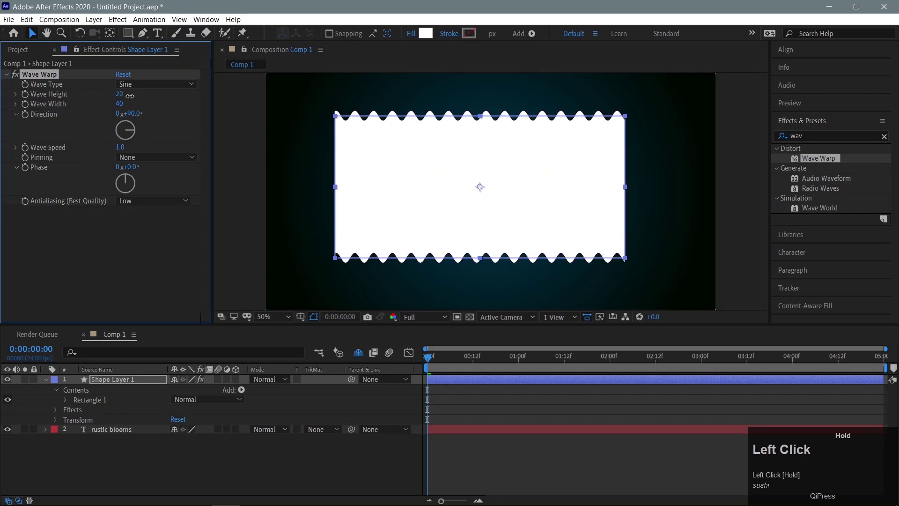
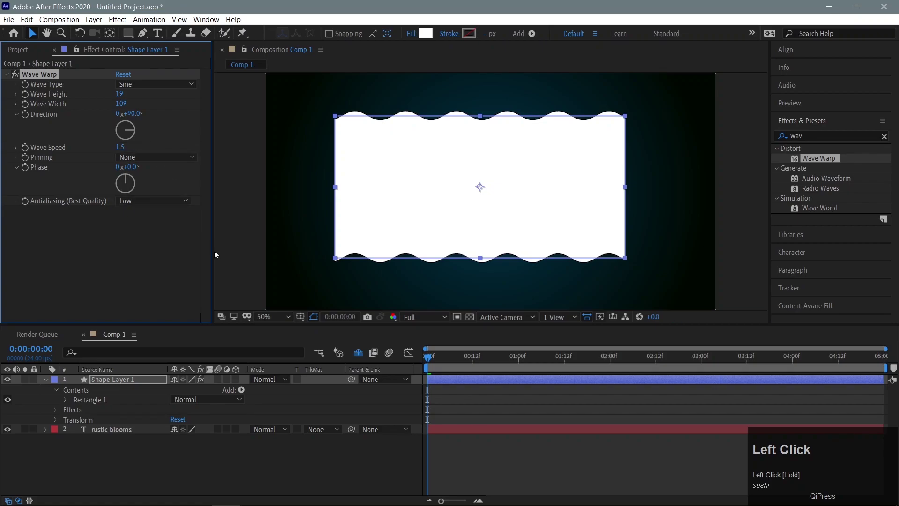
- Rename the rectangle shape layer to 'wave'
left_click(48, 383)
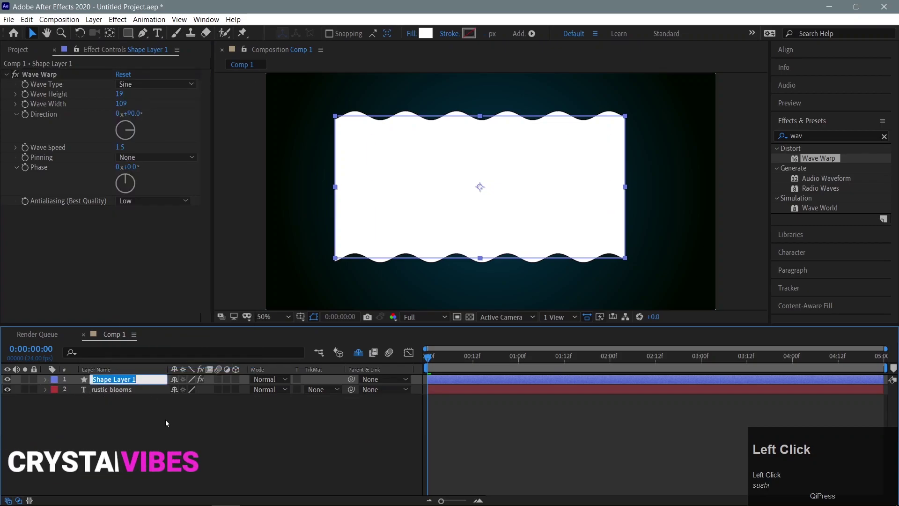
type("wavw")
key("BackSpace")
key("e")
key("Return")
- Keyframe the wave layer's Position so it rises from below the title up over it
left_click(134, 382)
key("p")
left_click_drag(428, 357, 73, 394)
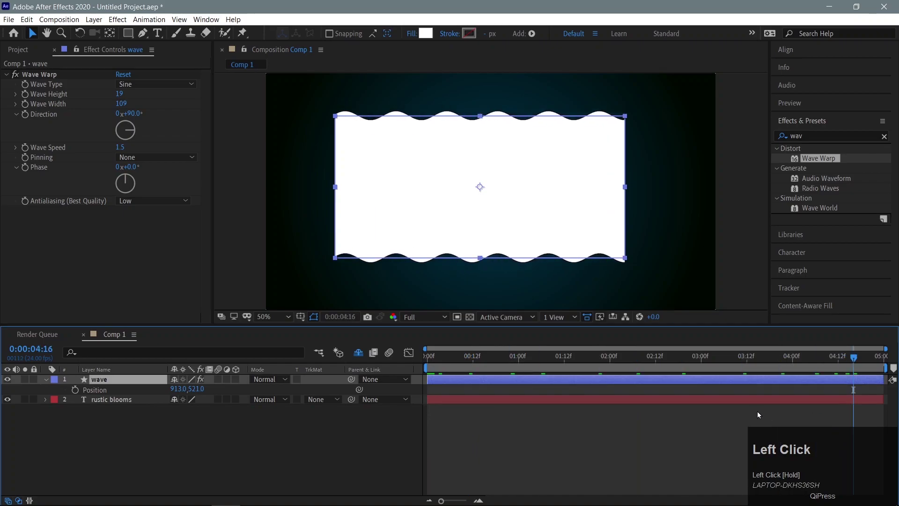
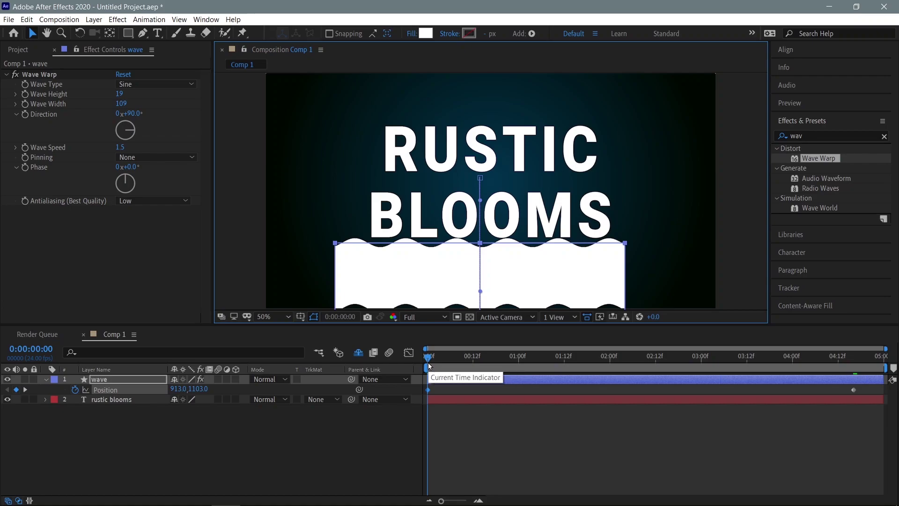
- Set the rustic blooms layer's track matte to Alpha Matte 'wave' and preview the fill
key("space")
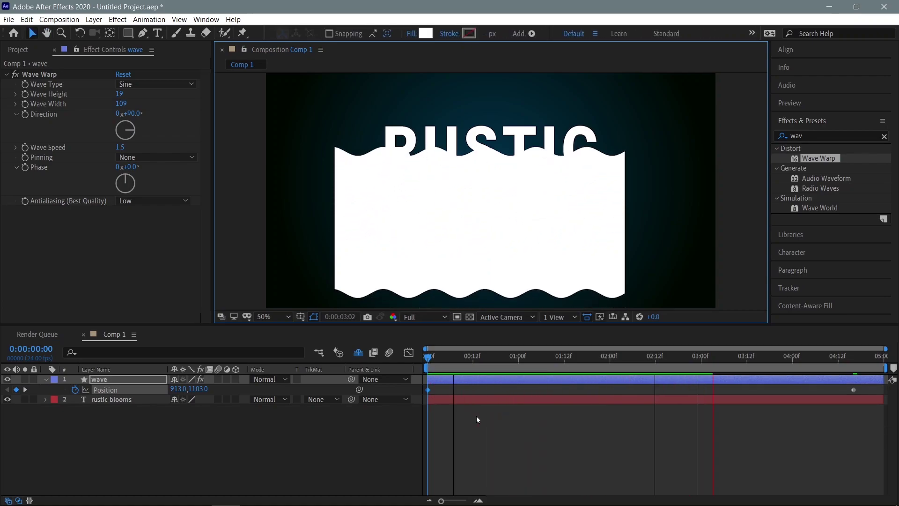
left_click(326, 373)
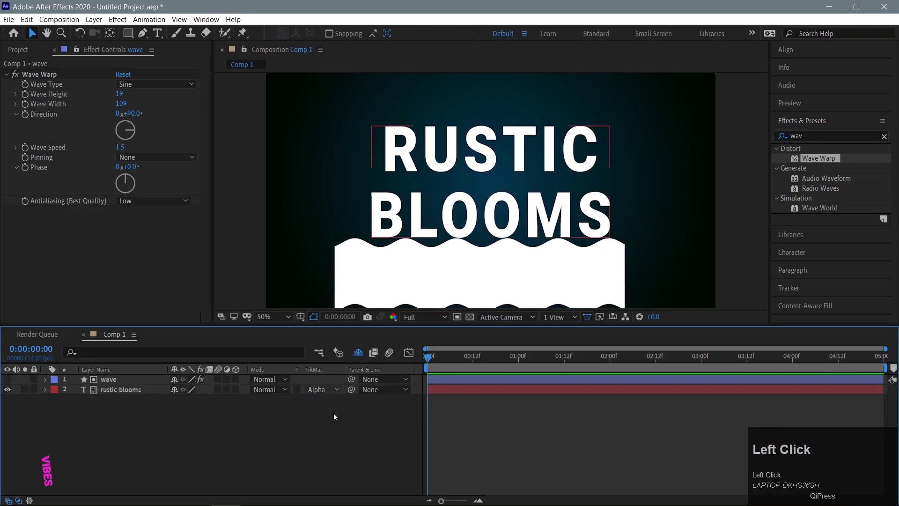
key("space")
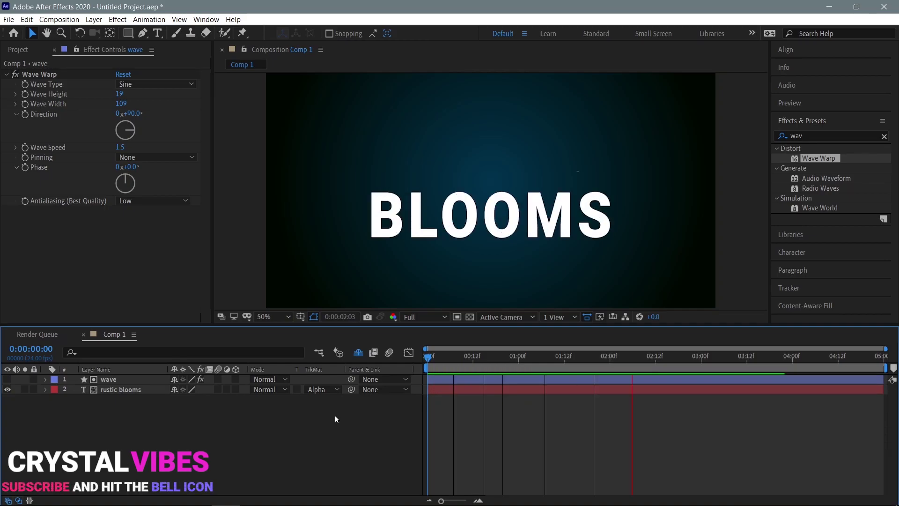
- Duplicate the wave and rustic blooms pair and shift the copies to start around 1:00
left_click_drag(143, 403, 31, 27)
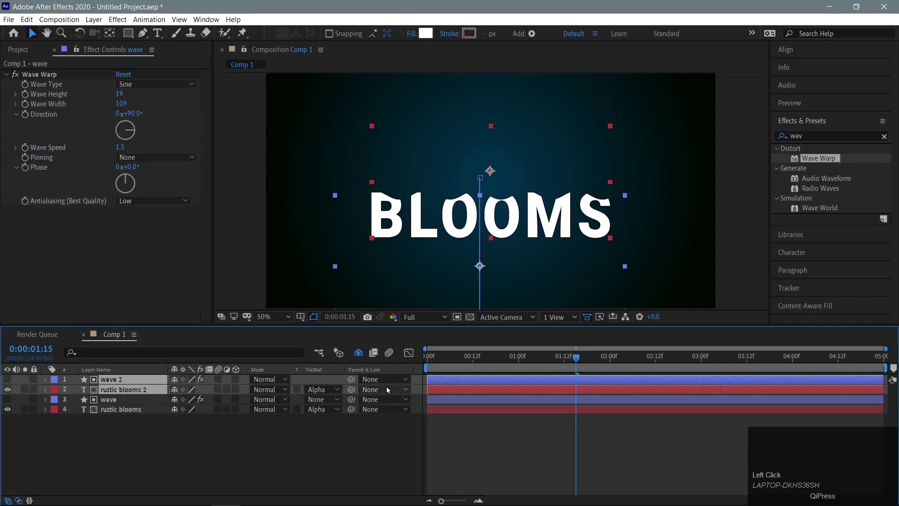
left_click_drag(458, 388, 143, 416)
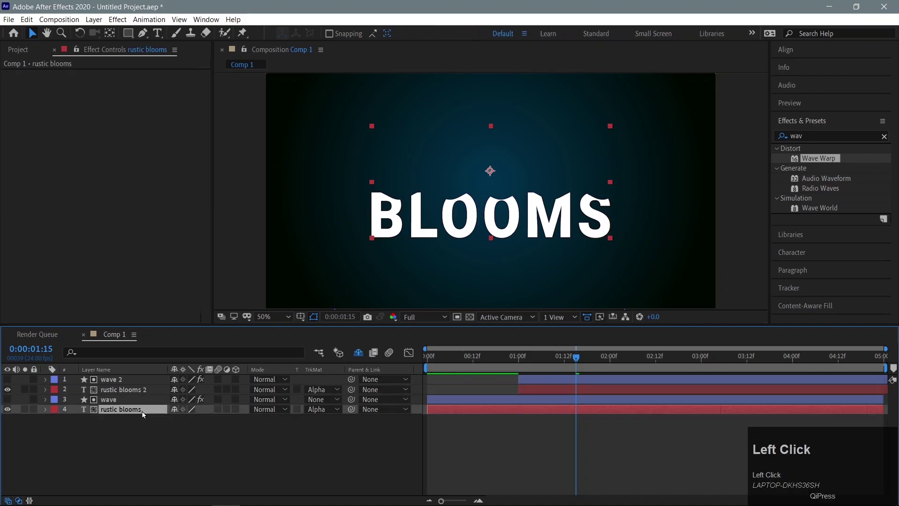
- Shift the original title's fill colour toward aqua in the colour picker
left_click_drag(787, 260, 272, 69)
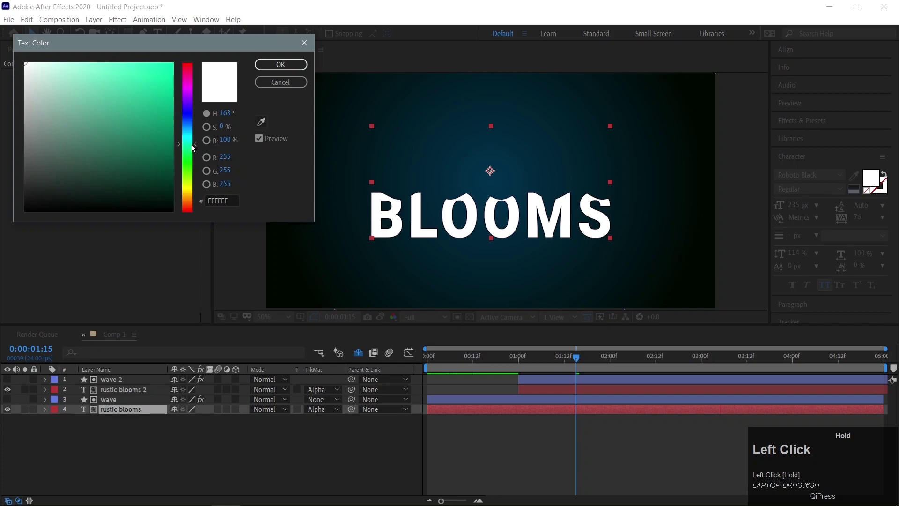
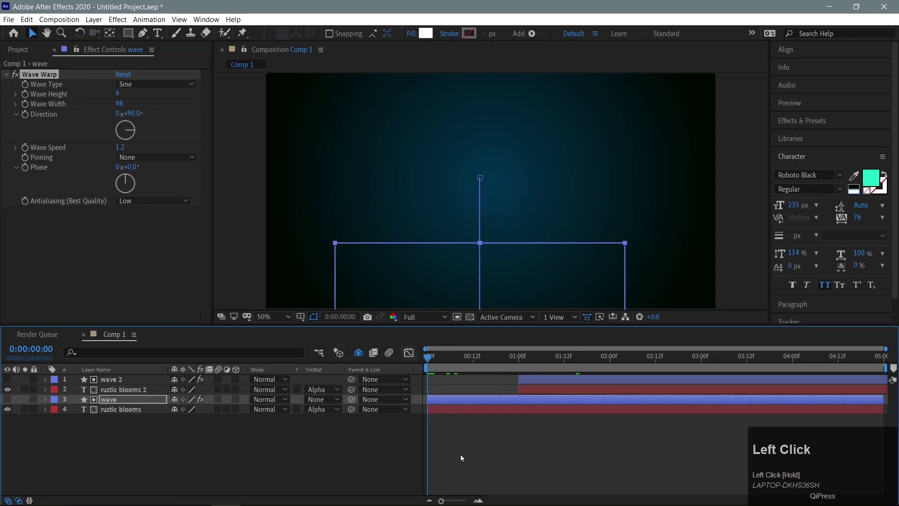
- Duplicate the wave and aqua title pair as wave 3 and rustic blooms 3, starting at 0:00:00:12
key("space")
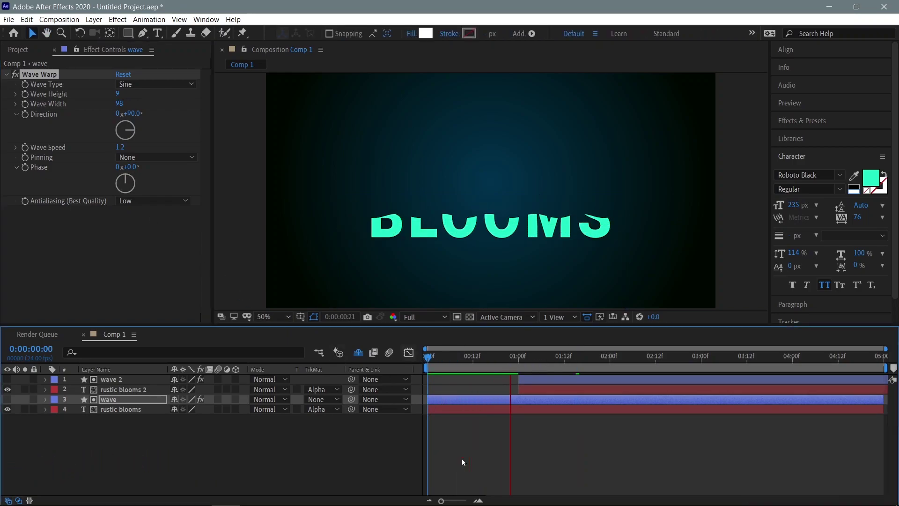
left_click(124, 404)
left_click_drag(129, 413, 471, 366)
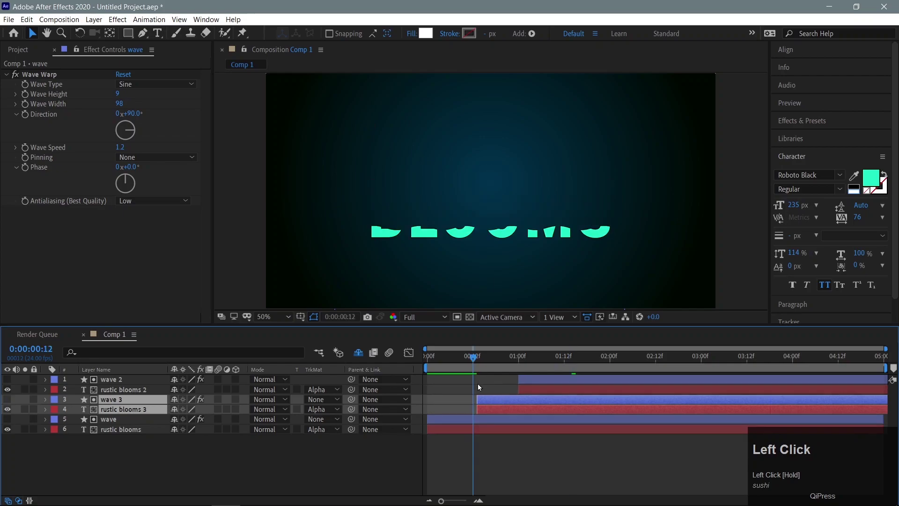
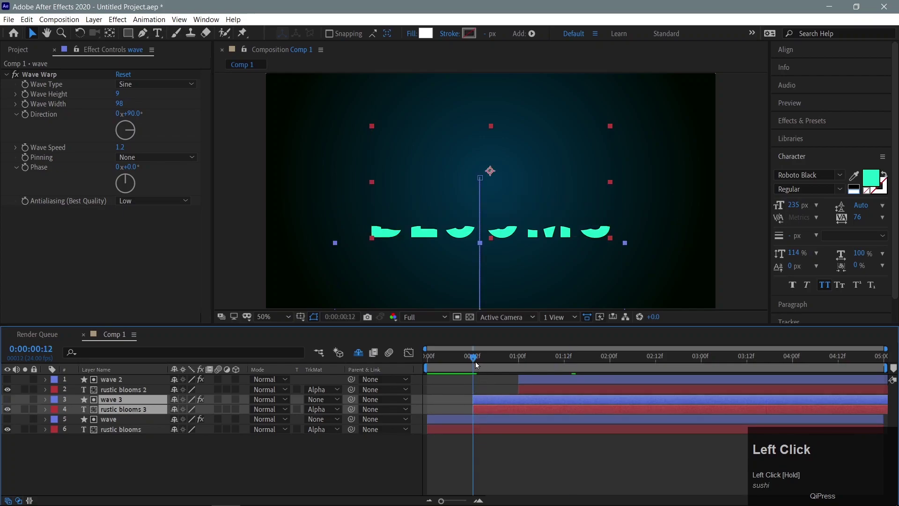
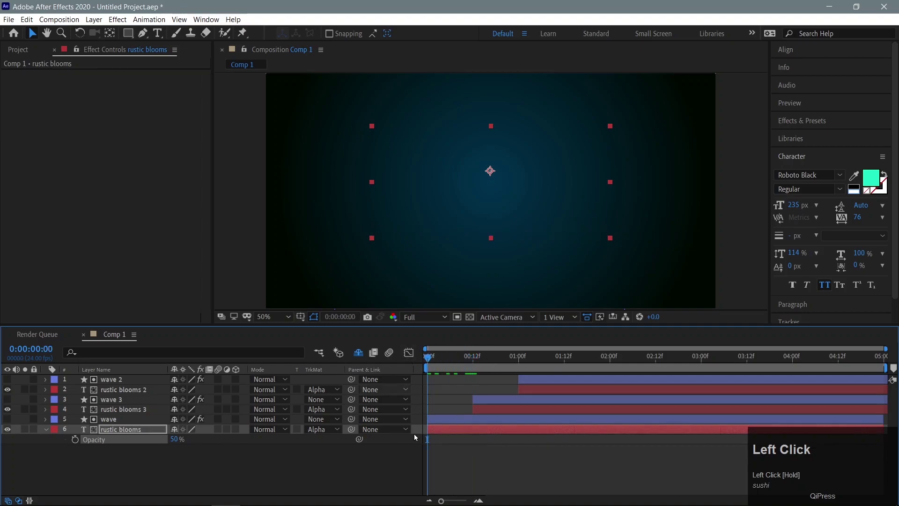
- Play back the layered wave animation with the aqua title at 50% opacity
key("space")
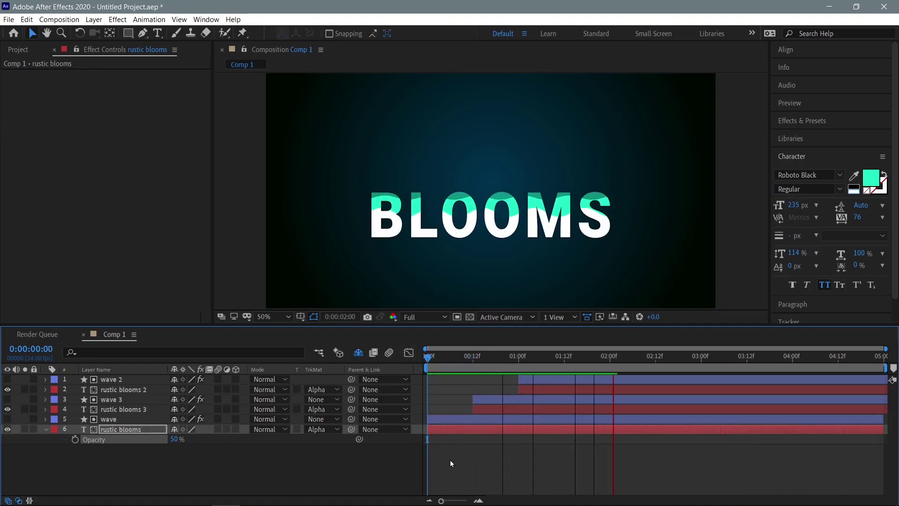